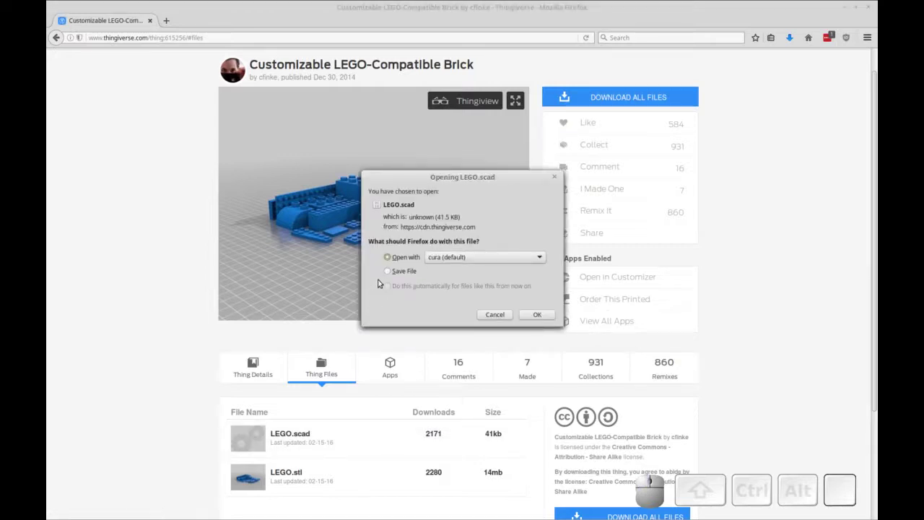
# Choose Save File for LEGO.scad and confirm the download, then refresh the page
pyautogui.click(395, 274)
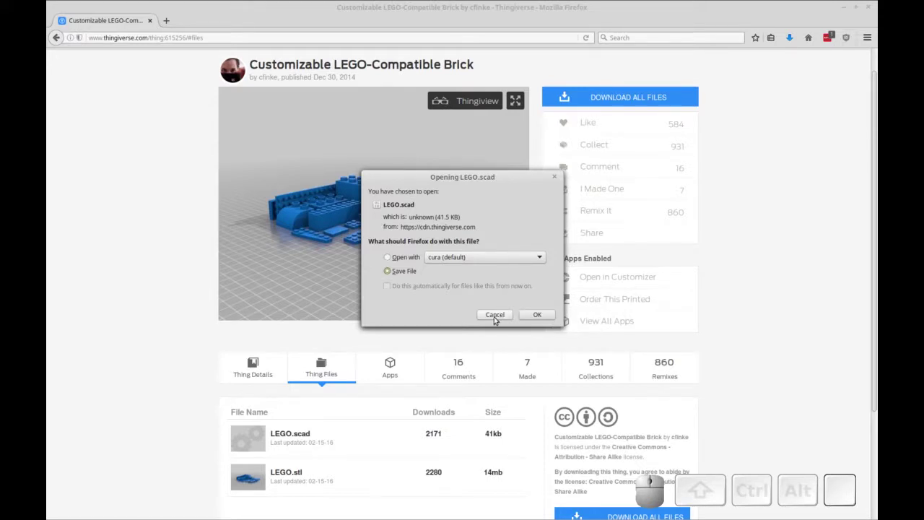
pyautogui.click(496, 317)
pyautogui.press('ctrl+r')
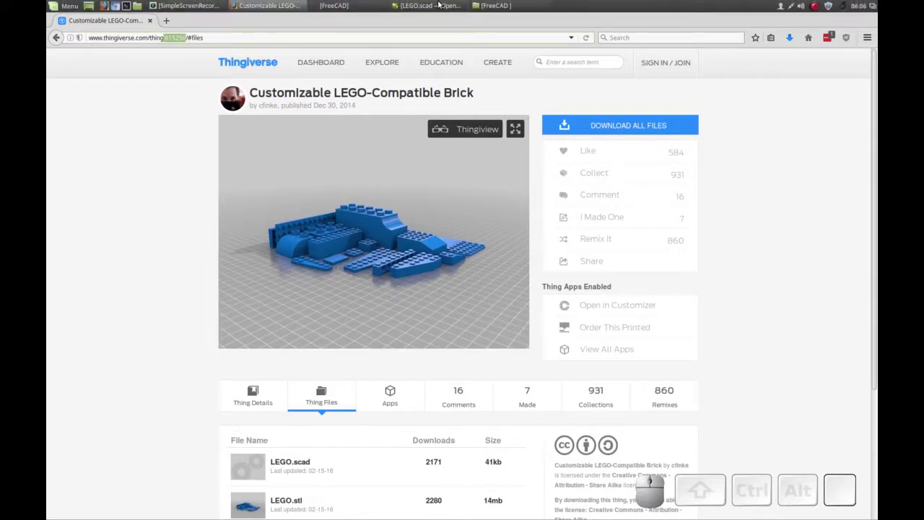
# Change block_length from 6 to 8 so the preview shows a 2-by-8 brick
pyautogui.click(443, 8)
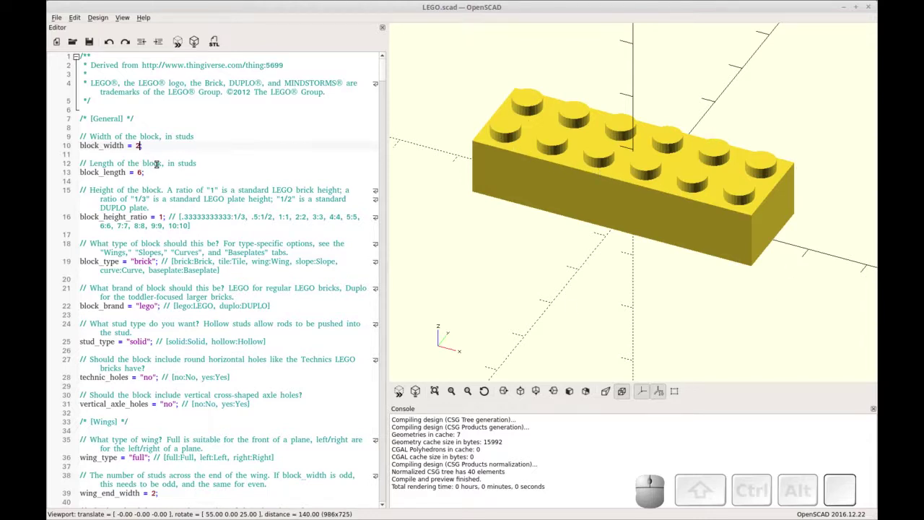
pyautogui.press('Down')
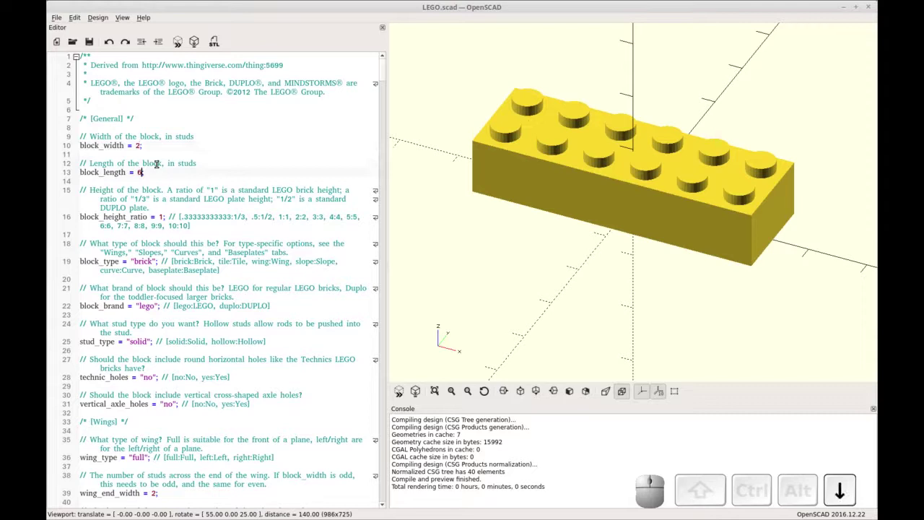
pyautogui.press('BackSpace')
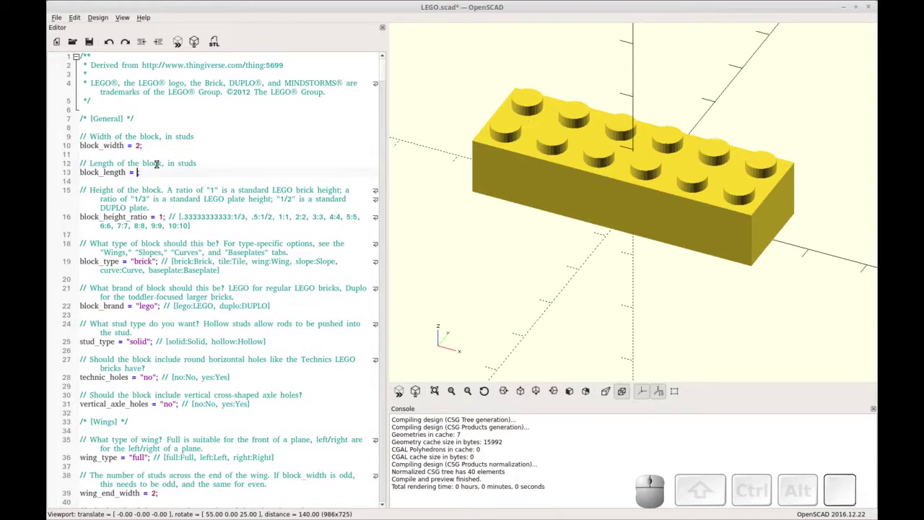
pyautogui.press('8')
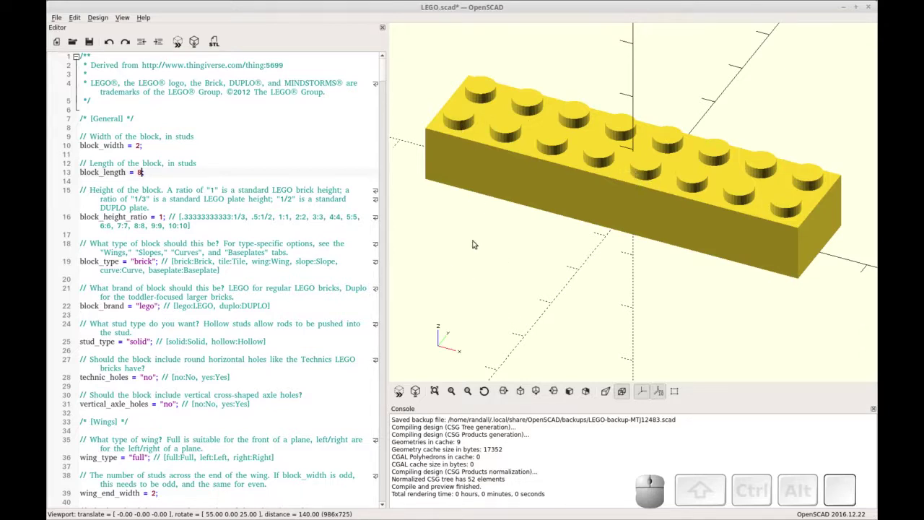
# Render the 2-by-8 brick, search the code for $fn and orbit to a side view
pyautogui.click(194, 45)
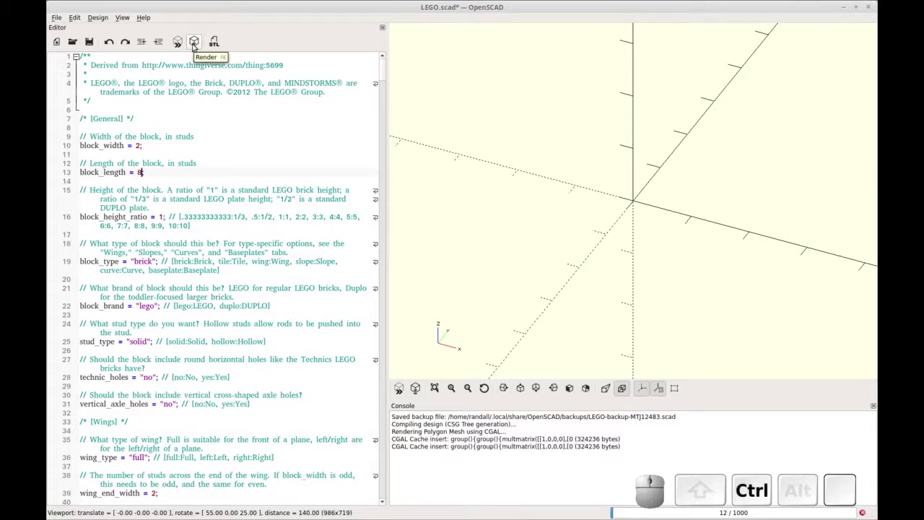
pyautogui.press('ctrl+r')
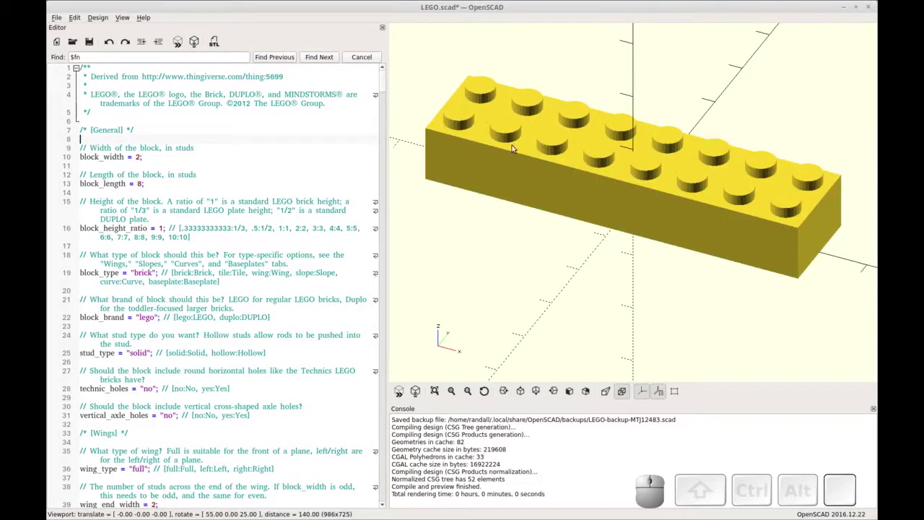
pyautogui.middleClick(564, 221)
pyautogui.moveTo(560, 227); pyautogui.dragTo(521, 123)
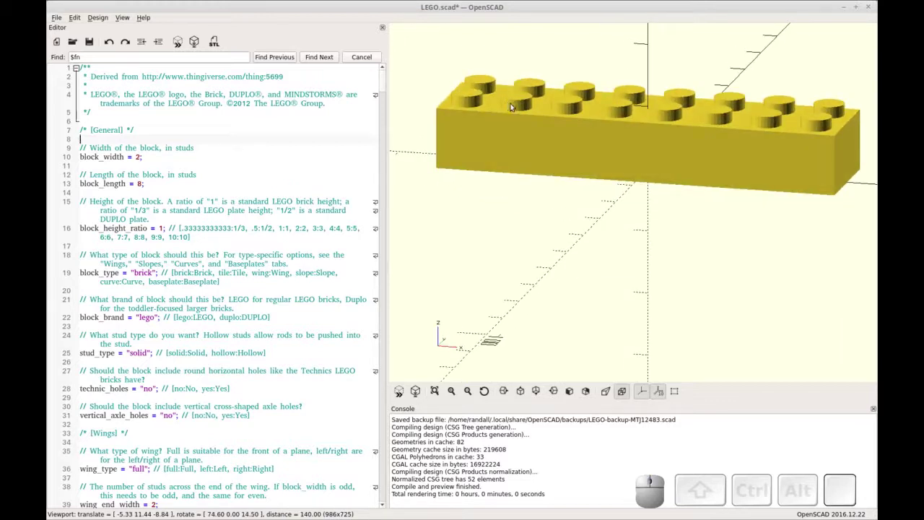
# Add a '$fn=50;' line under the General heading and preview the smoother studs
pyautogui.click(167, 135)
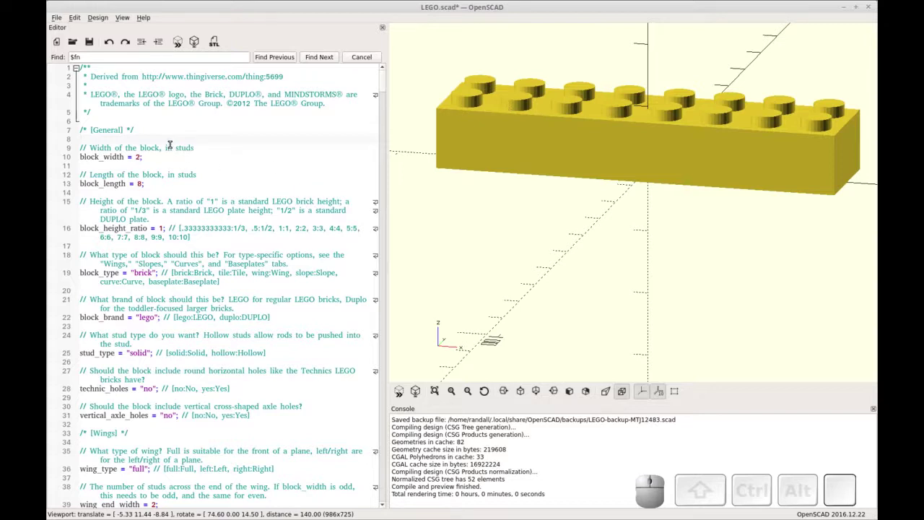
pyautogui.press('Return')
pyautogui.press('Up')
pyautogui.press('shift+4')
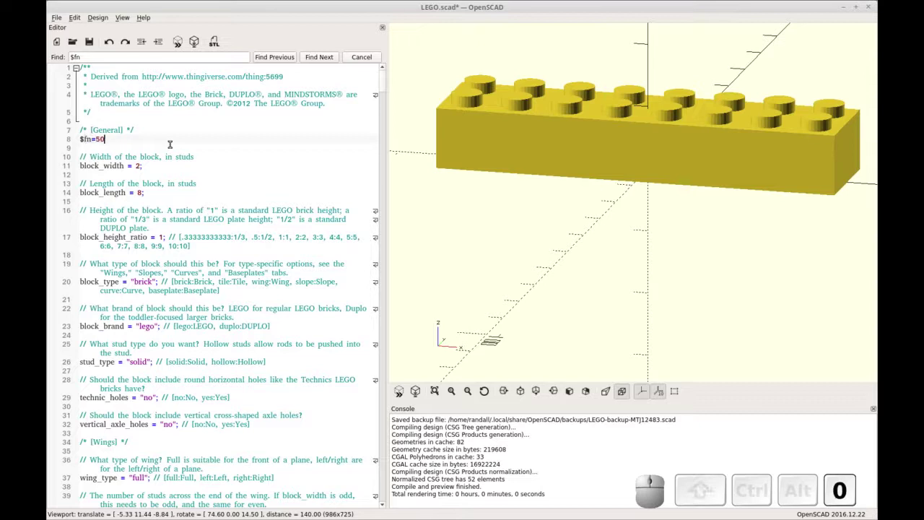
pyautogui.press(';')
pyautogui.press('F5')
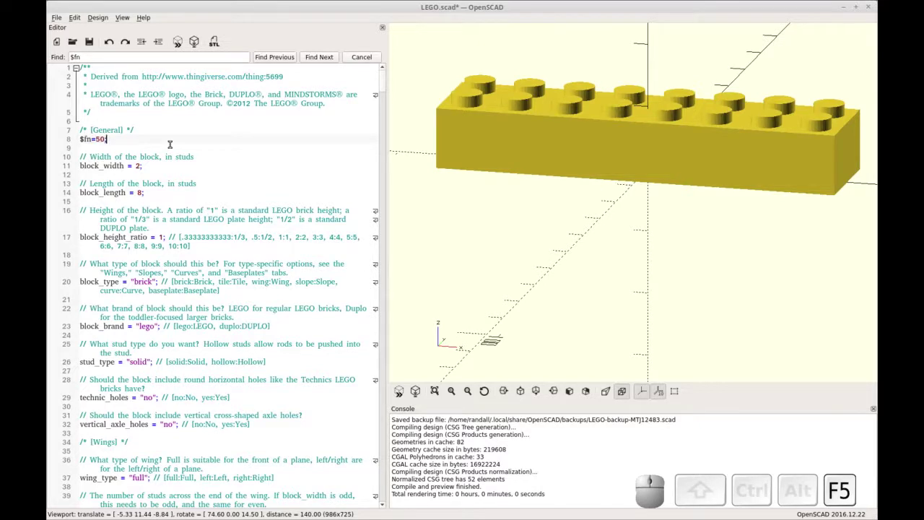
# Orbit the brick to inspect the smoothed studs from above
pyautogui.click(577, 154)
pyautogui.moveTo(547, 152); pyautogui.dragTo(561, 254)
pyautogui.click(548, 242)
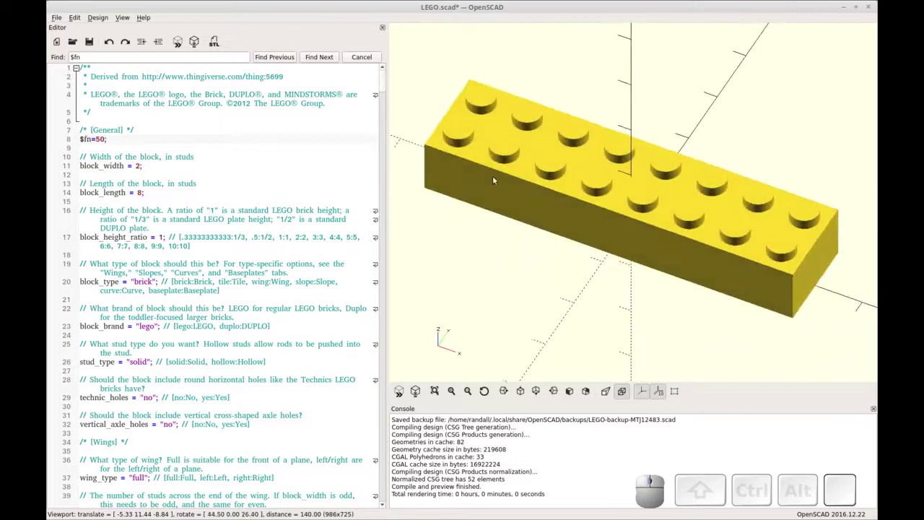
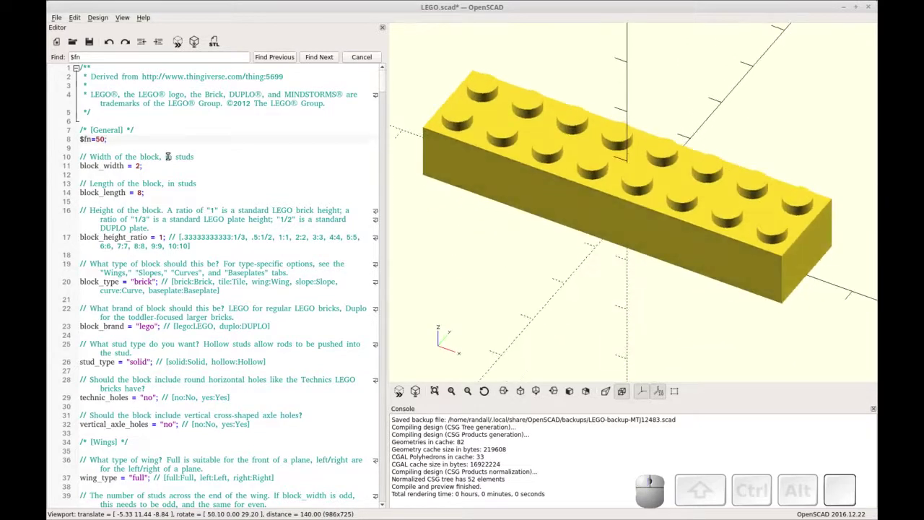
pyautogui.click(555, 211)
pyautogui.click(552, 228)
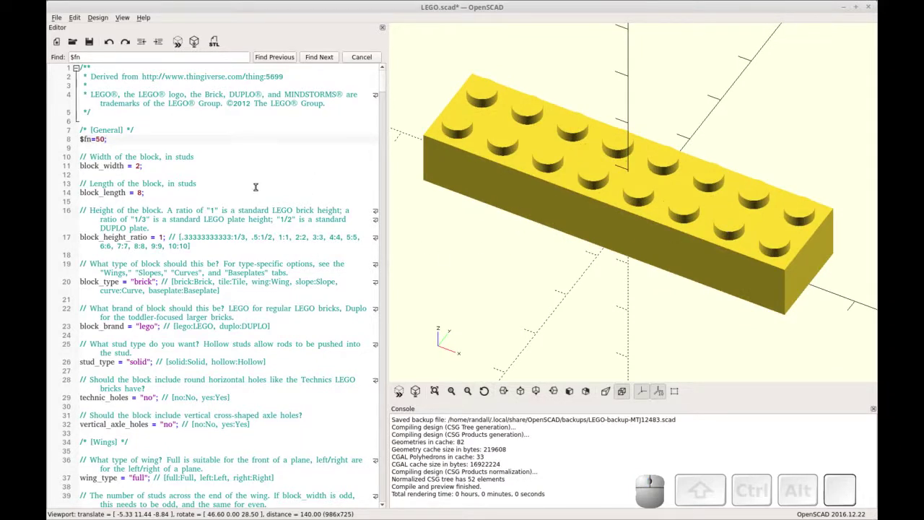
# Run the full F6 render of the smoothed 2-by-8 brick
pyautogui.press('F6')
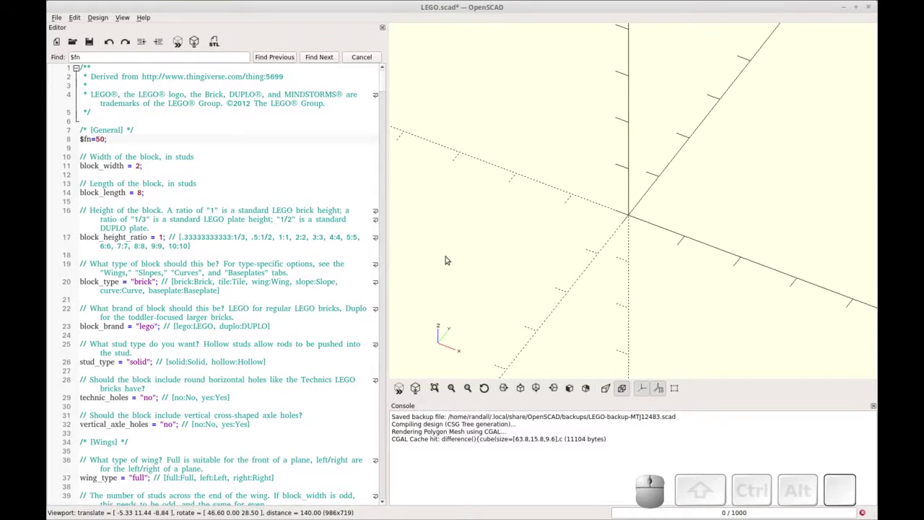
pyautogui.click(822, 14)
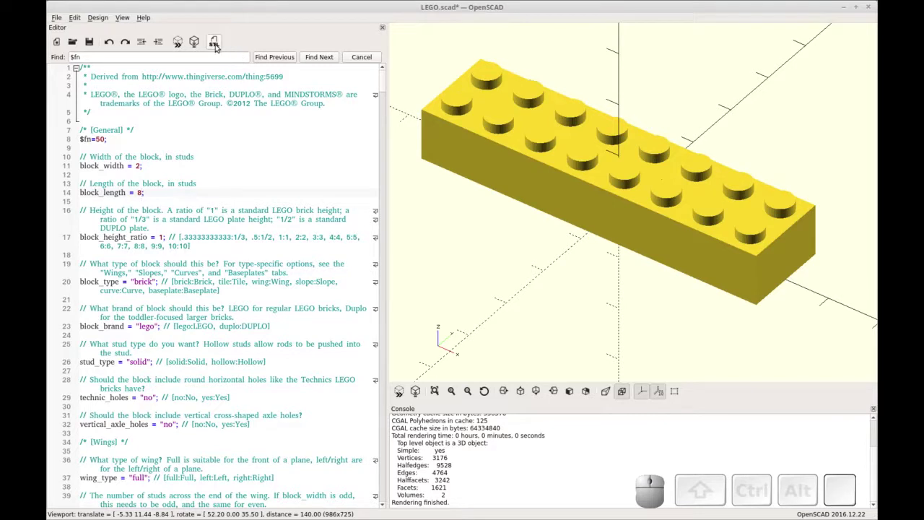
# Export the rendered brick as LEGO2x8.stl in the Documents/Legos folder
pyautogui.click(219, 45)
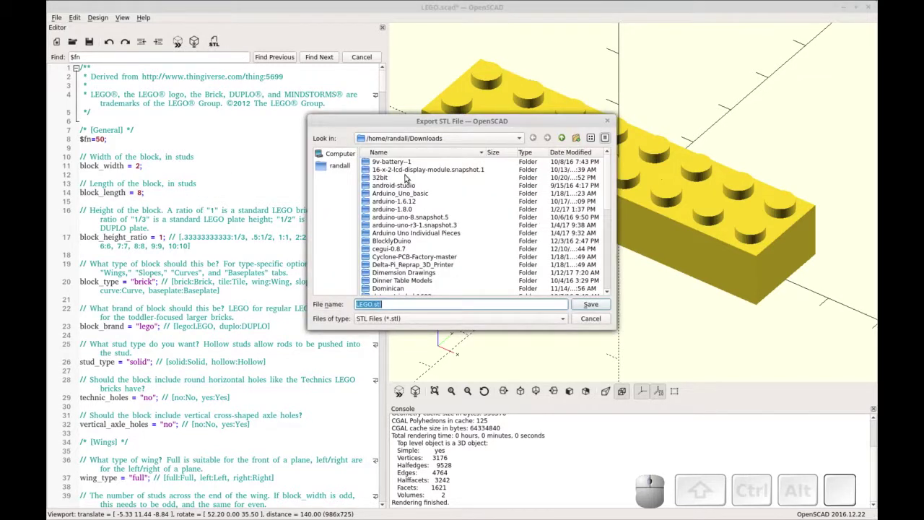
pyautogui.click(462, 140)
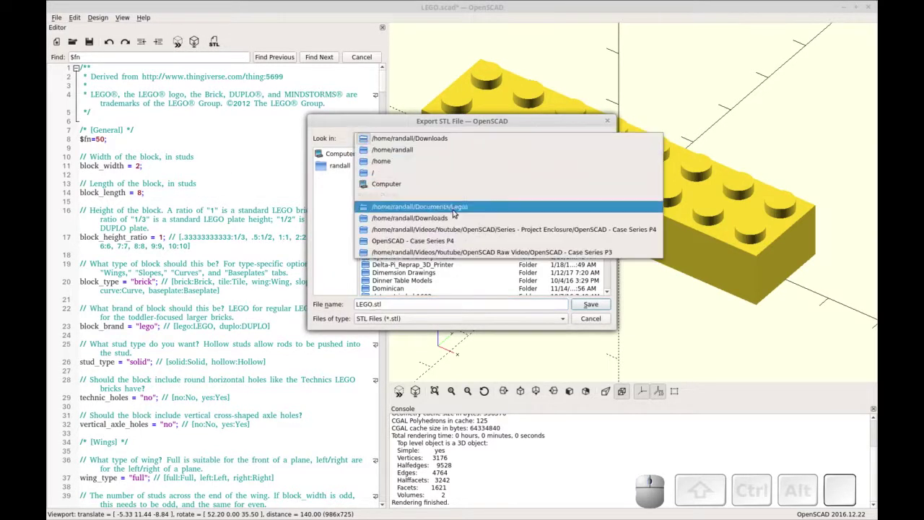
pyautogui.click(454, 208)
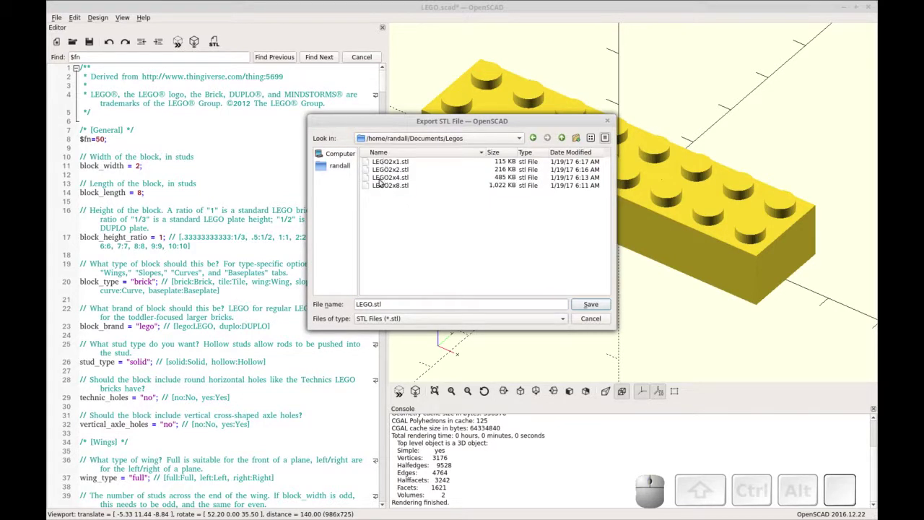
pyautogui.click(393, 189)
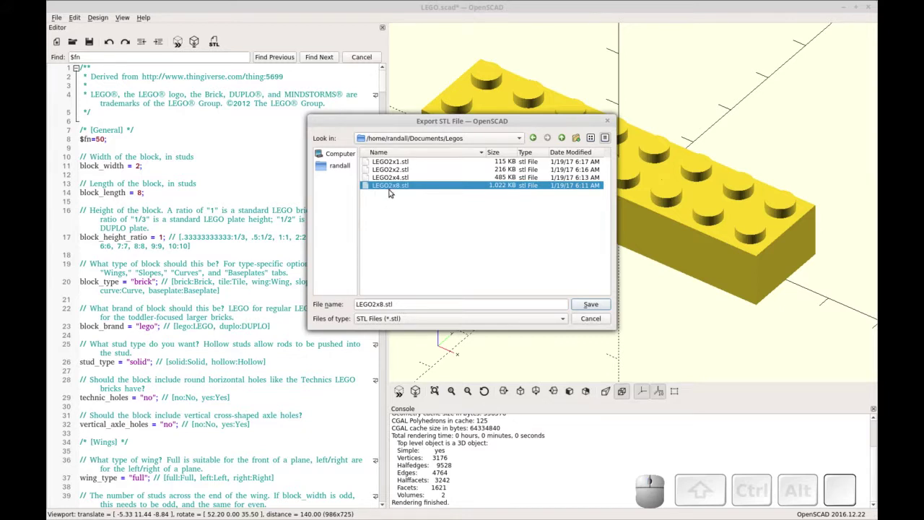
pyautogui.click(601, 305)
pyautogui.click(454, 231)
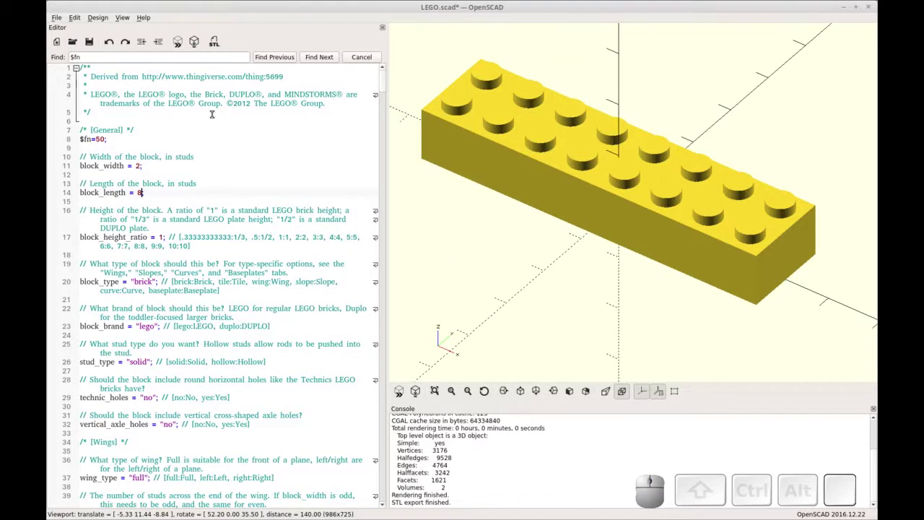
# Change block_length to 4, then preview and render the 2-by-4 brick
pyautogui.moveTo(139, 190); pyautogui.dragTo(144, 202)
pyautogui.press('4')
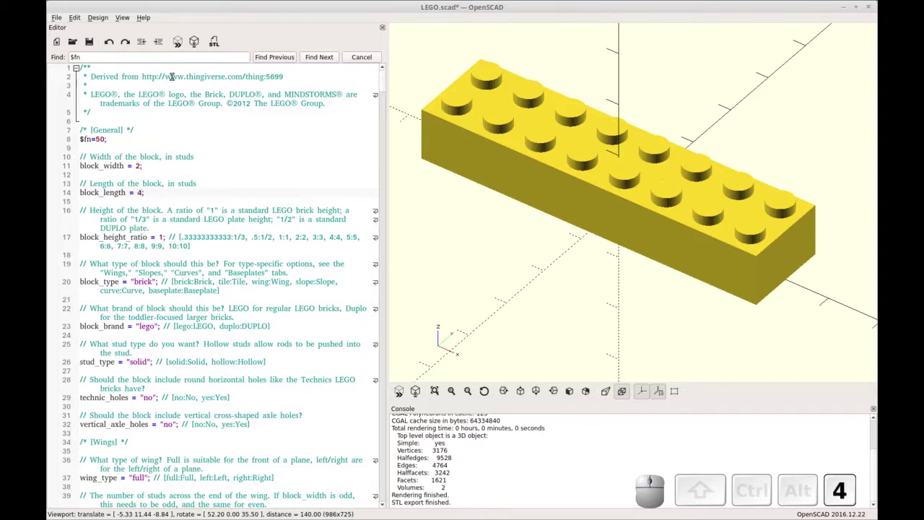
pyautogui.click(177, 47)
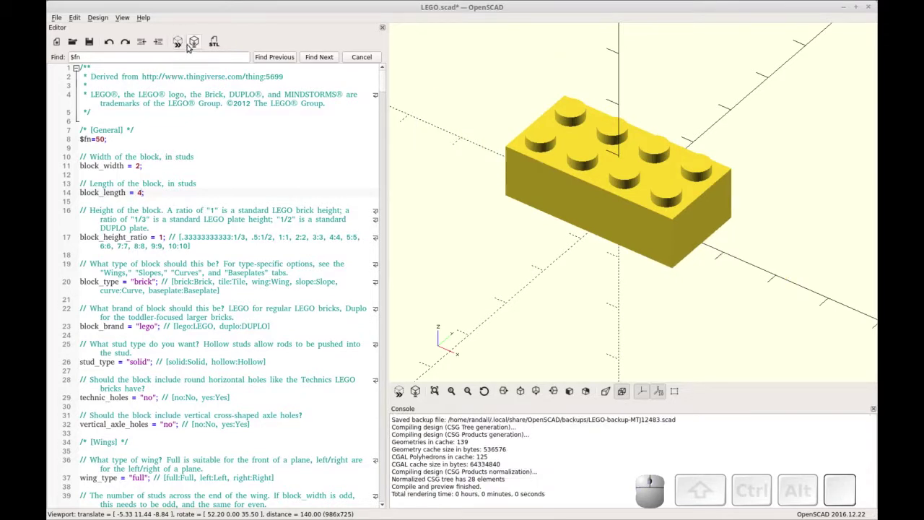
pyautogui.click(193, 44)
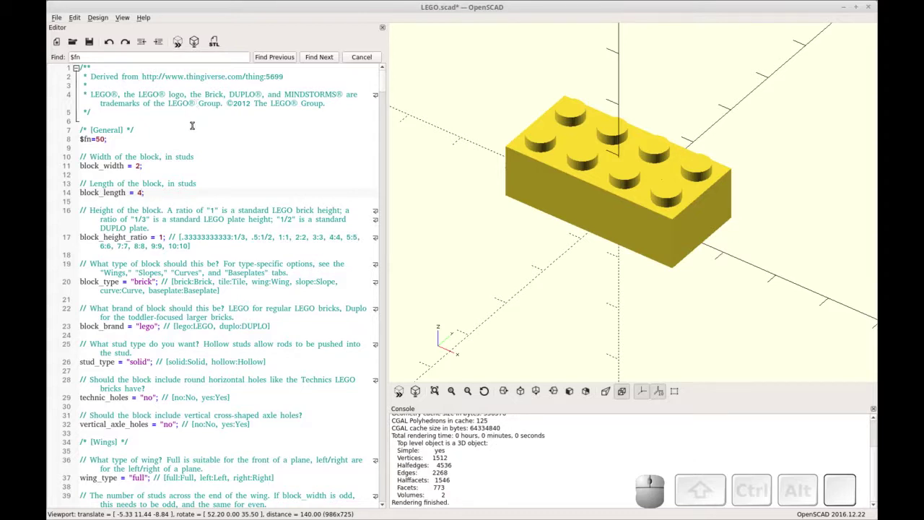
pyautogui.click(194, 43)
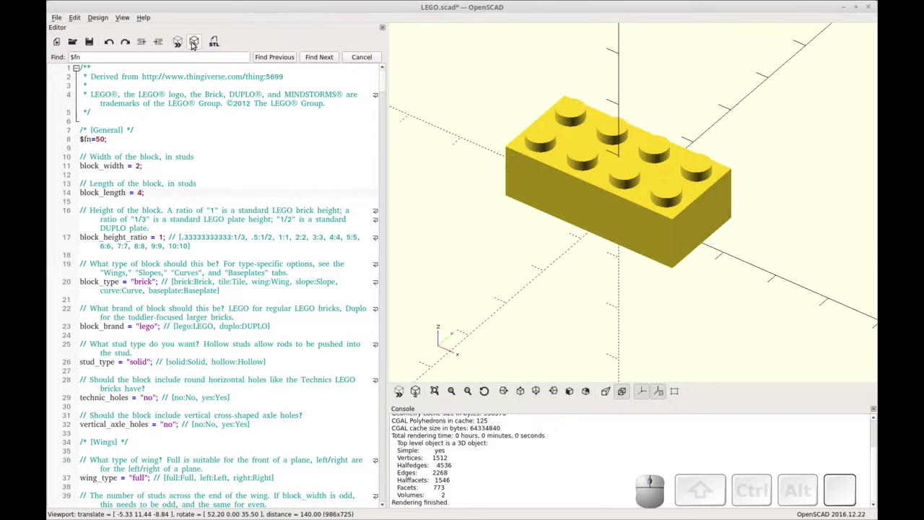
# Export the 2-by-4 brick over LEGO2x4.stl in the Legos folder
pyautogui.click(216, 47)
pyautogui.click(469, 137)
pyautogui.click(454, 208)
pyautogui.click(391, 177)
pyautogui.click(591, 304)
pyautogui.click(459, 231)
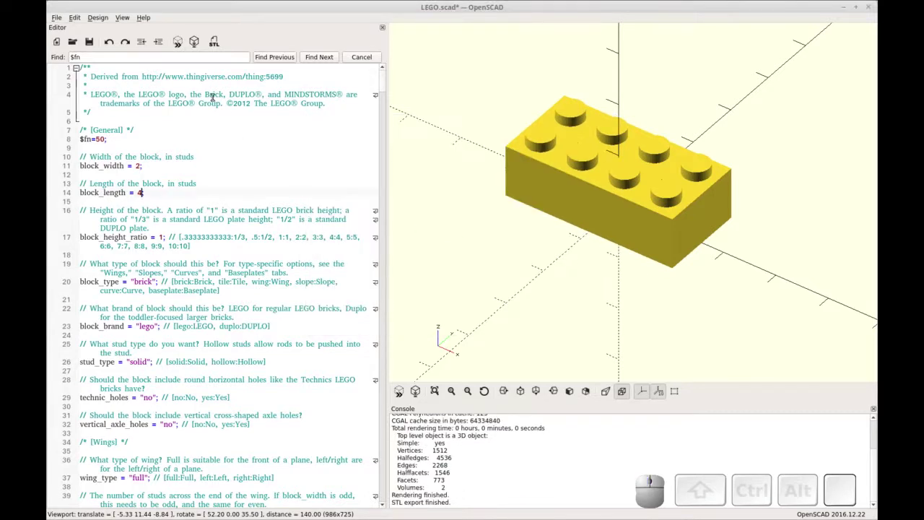
# Change block_length to 2, then preview and render the 2-by-2 brick
pyautogui.moveTo(139, 188); pyautogui.dragTo(151, 189)
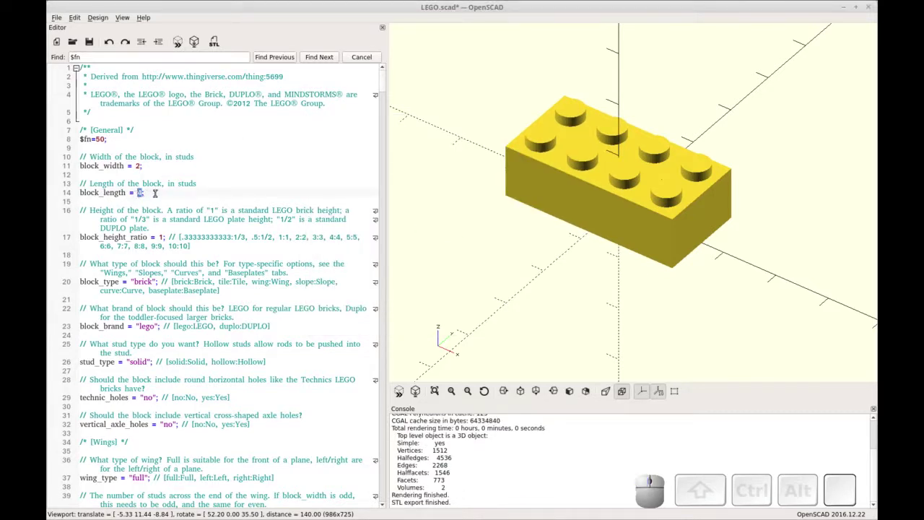
pyautogui.press('2')
pyautogui.click(185, 44)
pyautogui.click(194, 44)
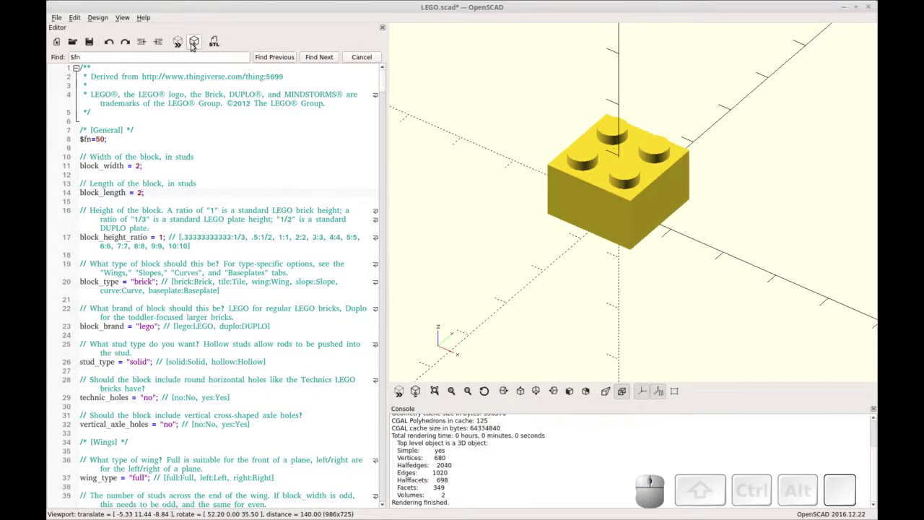
# Export the 2-by-2 brick over LEGO2x2.stl in the Legos folder, confirming the replace
pyautogui.click(219, 44)
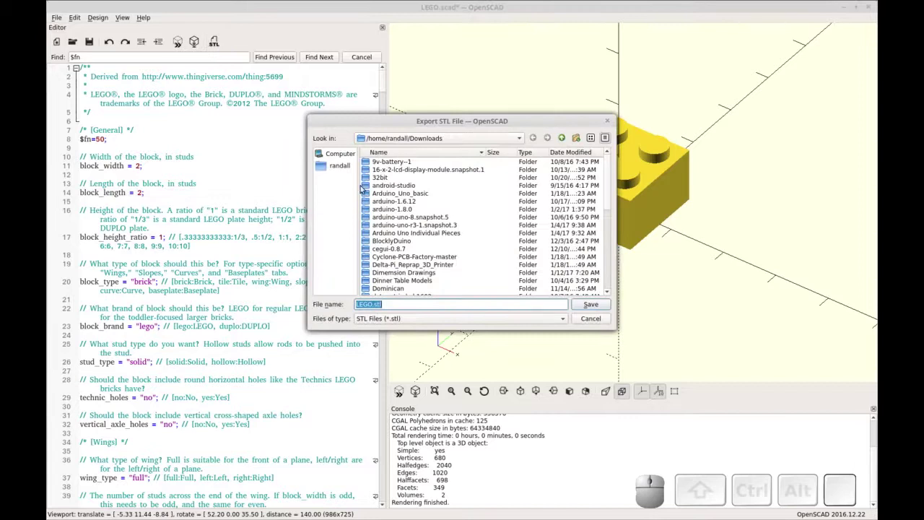
pyautogui.click(484, 143)
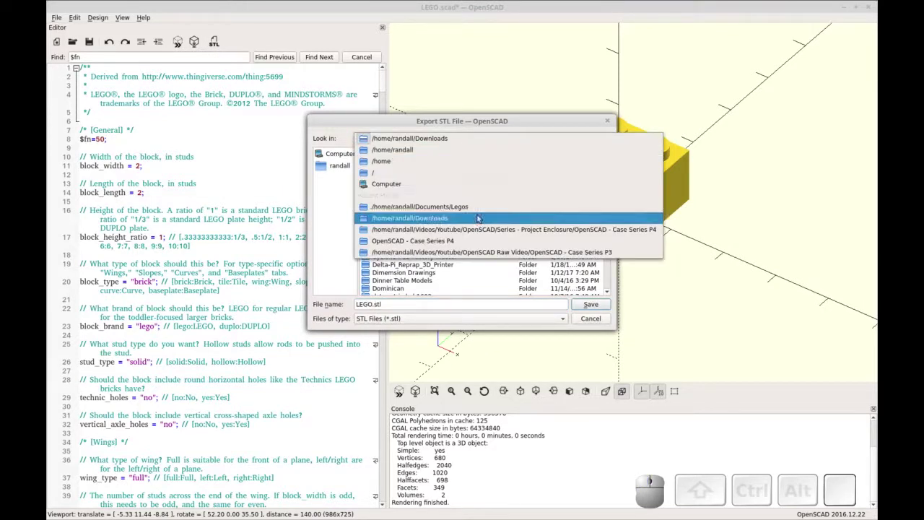
pyautogui.click(479, 212)
pyautogui.click(402, 172)
pyautogui.click(581, 307)
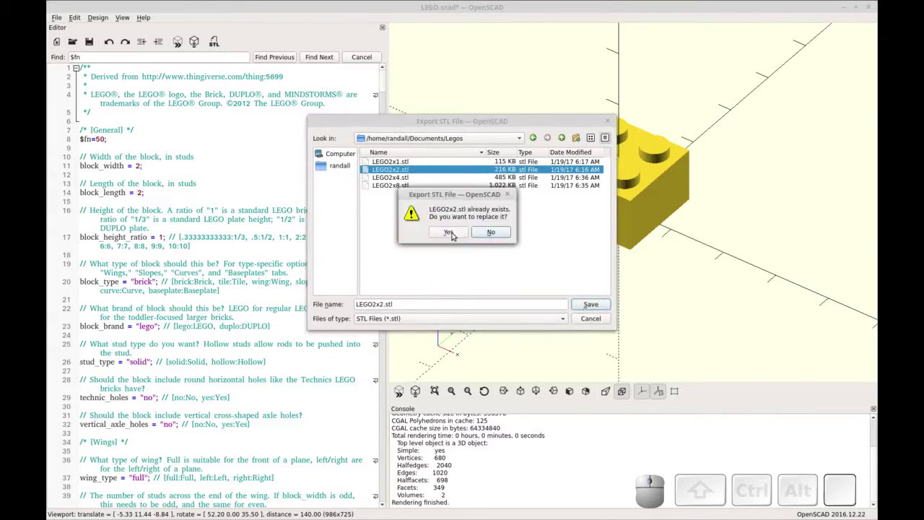
pyautogui.click(454, 234)
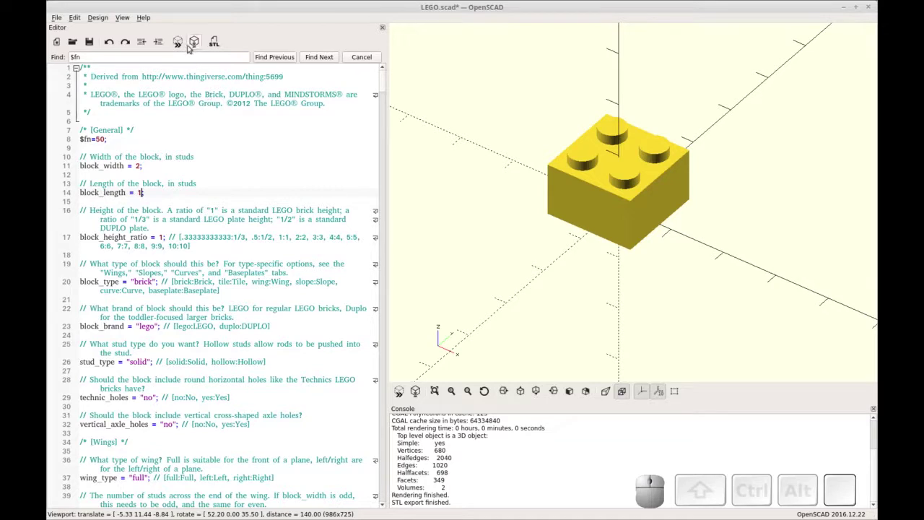
# Preview and render the one-stud-long 2-by-1 brick
pyautogui.click(186, 45)
pyautogui.click(196, 43)
# Export the 2-by-1 brick over LEGO2x1.stl in the Legos folder, confirming the replace
pyautogui.click(211, 48)
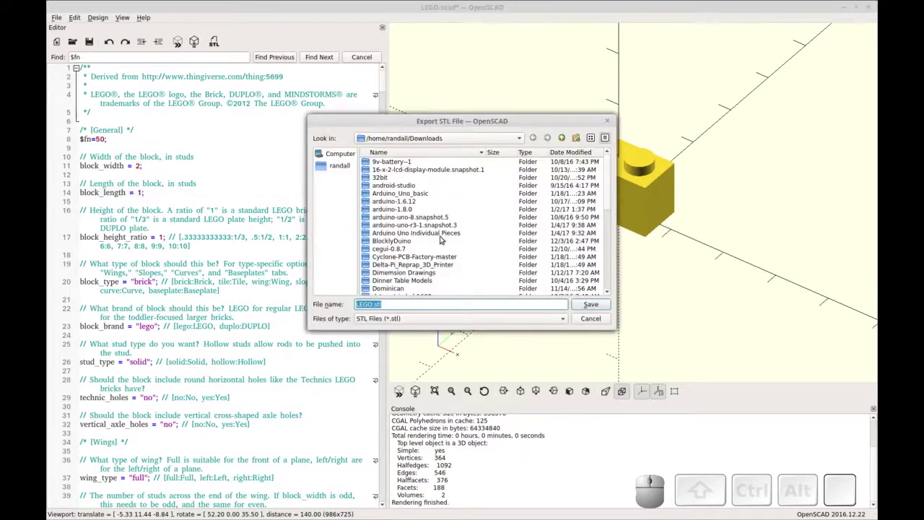
pyautogui.click(388, 140)
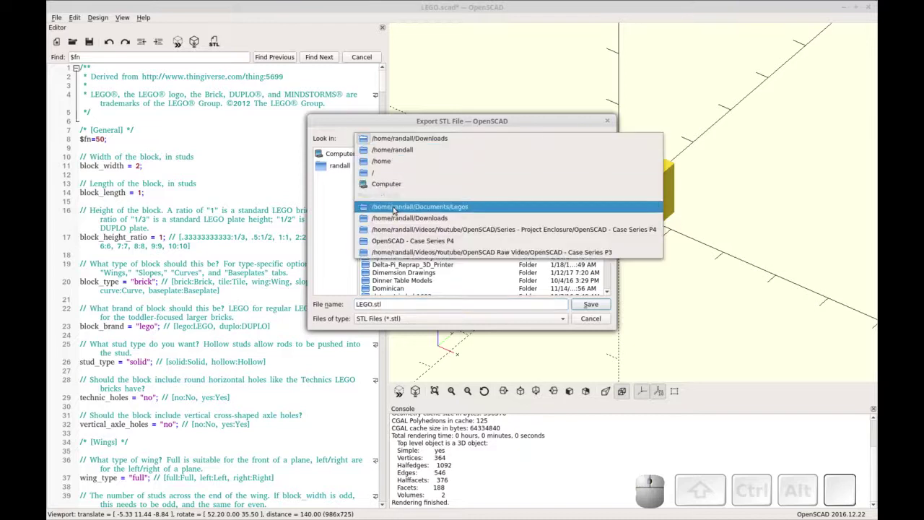
pyautogui.click(395, 208)
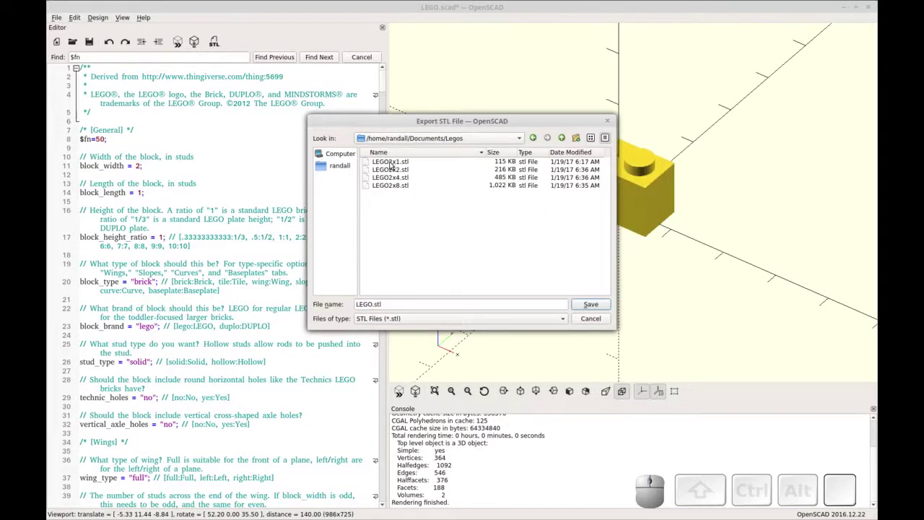
pyautogui.click(360, 156)
pyautogui.click(605, 307)
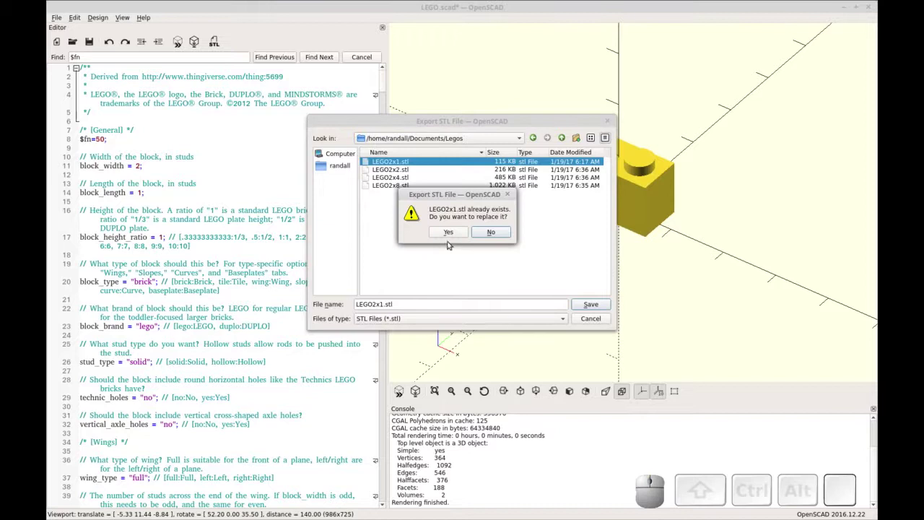
pyautogui.click(449, 237)
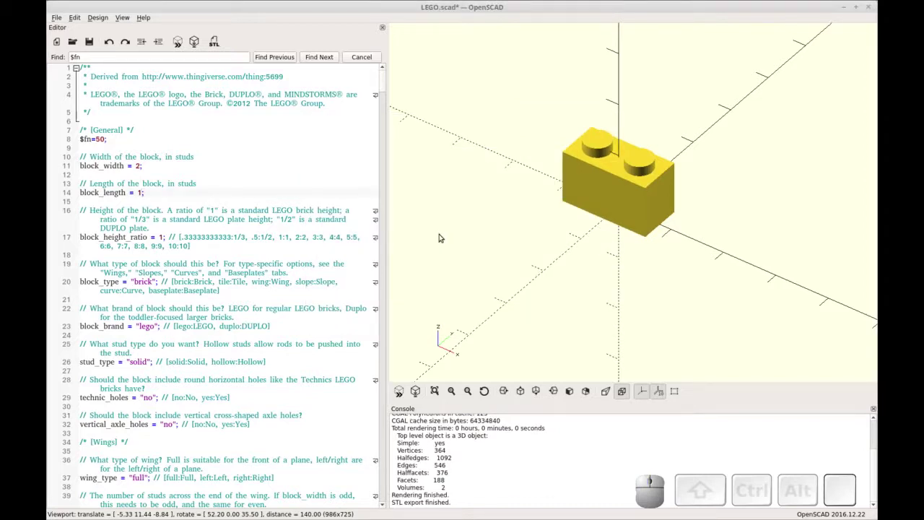
# Switch to Cura and load the LEGO brick STL files from Documents/Legos
pyautogui.press('ctrl+r')
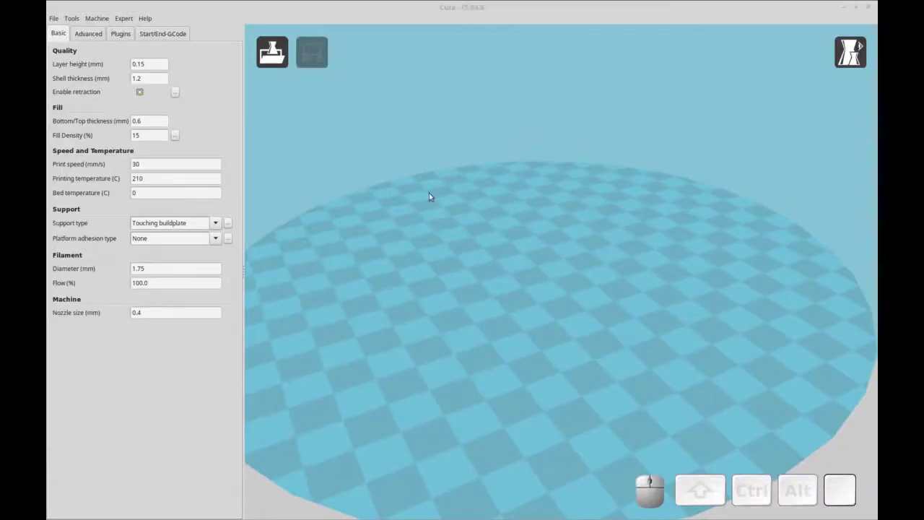
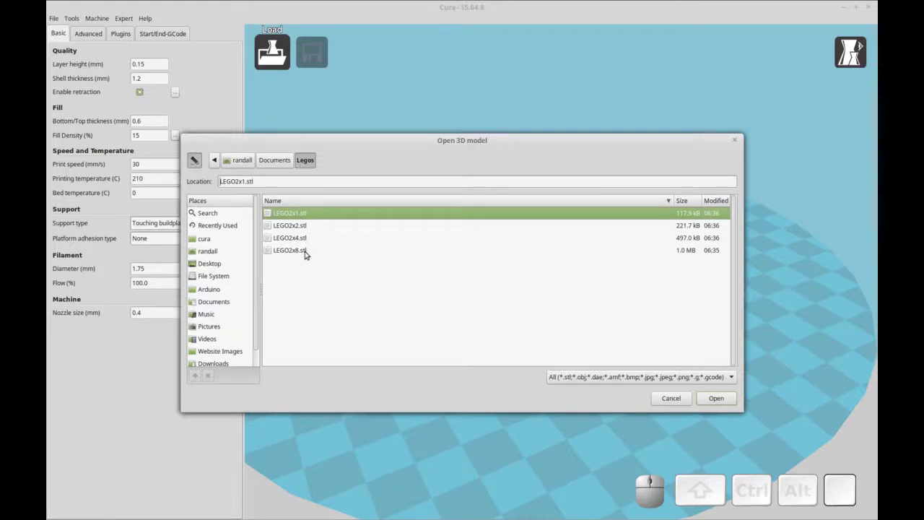
pyautogui.click(309, 253)
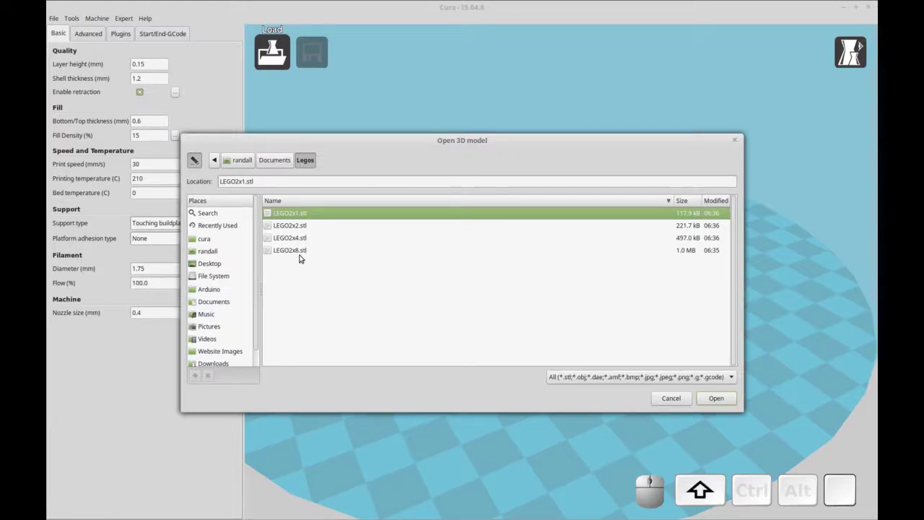
pyautogui.click(300, 253)
pyautogui.click(706, 398)
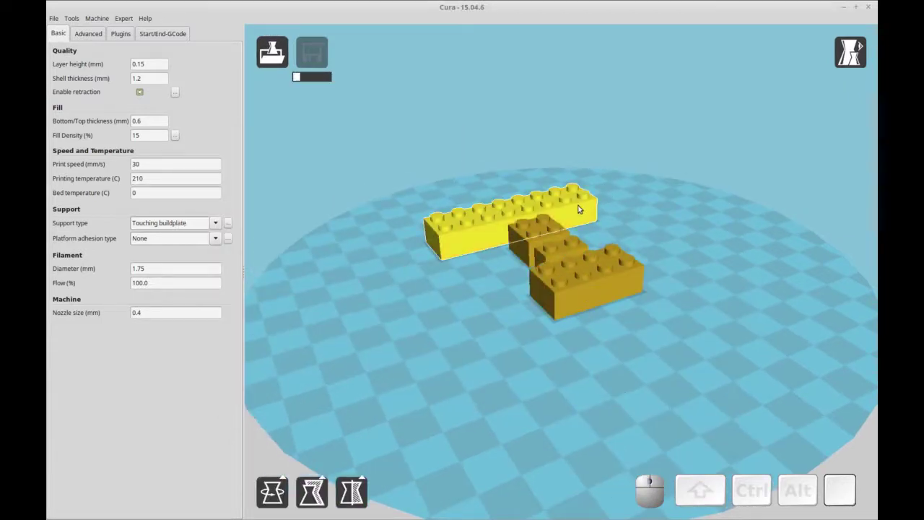
# Drag the loaded bricks apart to arrange them on the build plate
pyautogui.moveTo(504, 343); pyautogui.dragTo(514, 346)
pyautogui.moveTo(526, 346); pyautogui.dragTo(576, 255)
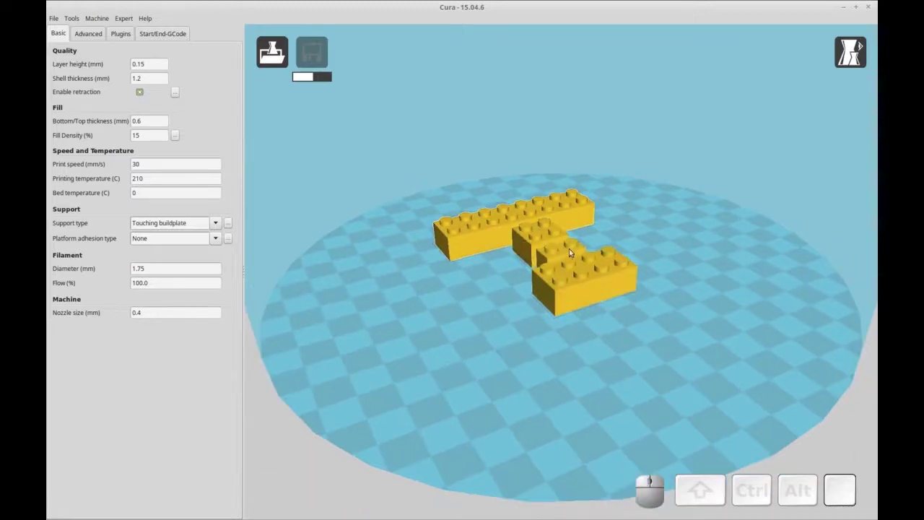
# Multiply the smallest brick into extra copies via its right-click menu
pyautogui.rightClick(566, 247)
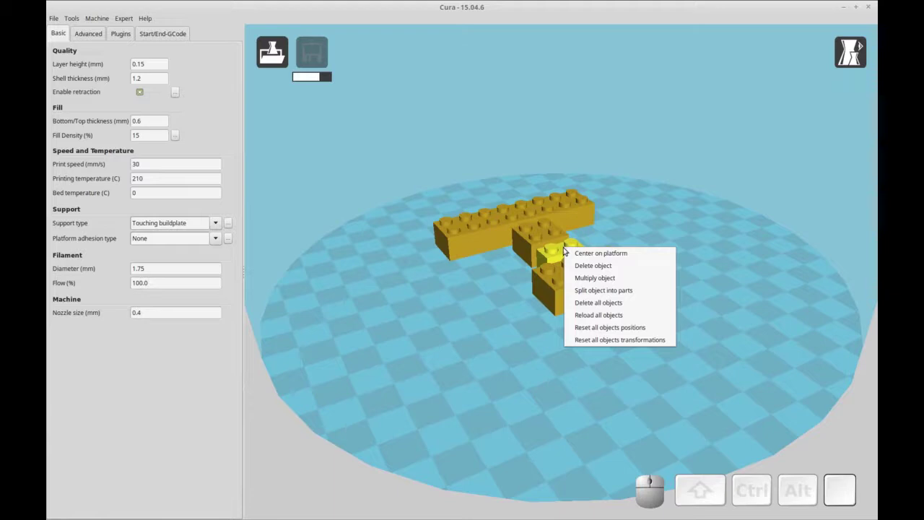
pyautogui.click(585, 278)
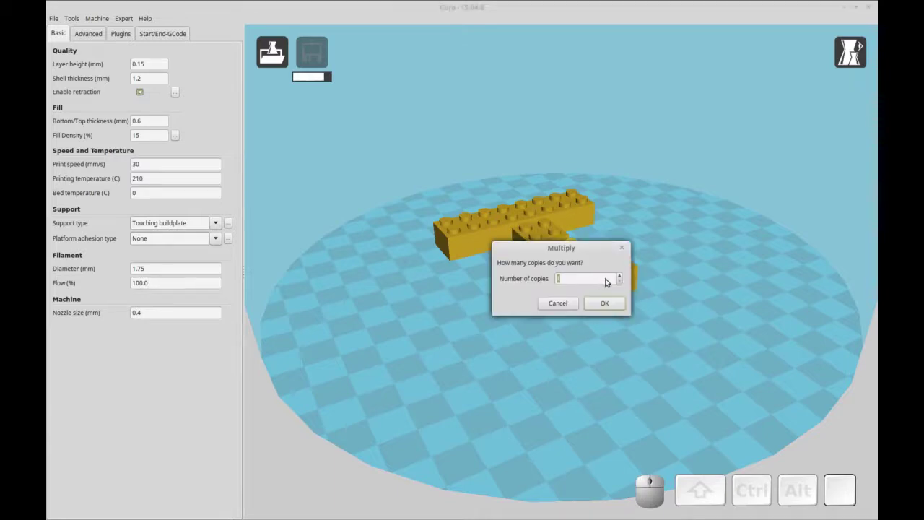
pyautogui.click(621, 277)
pyautogui.click(607, 306)
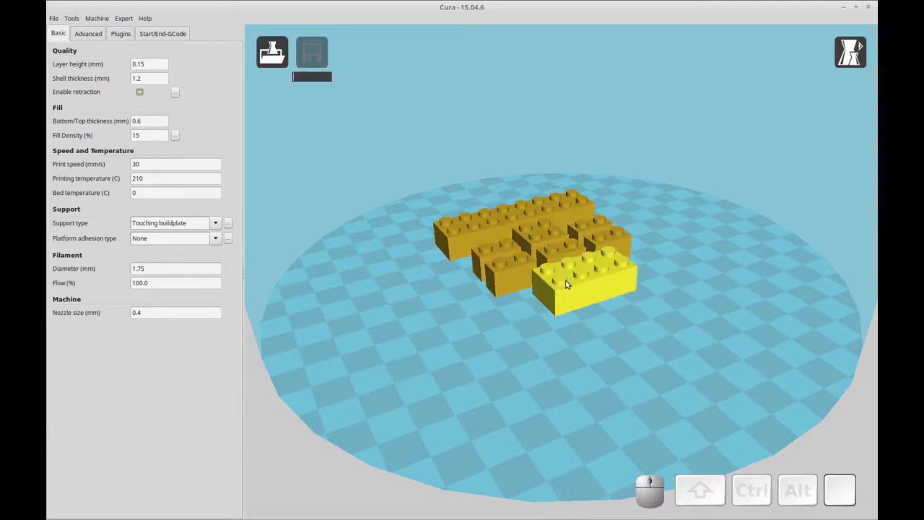
# Check the large front brick's right-click options and dismiss them unchanged
pyautogui.rightClick(572, 284)
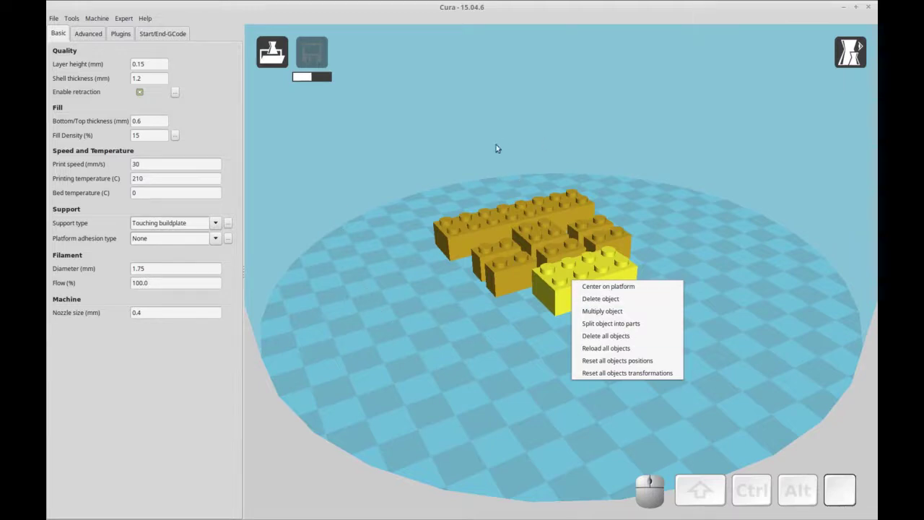
pyautogui.click(482, 324)
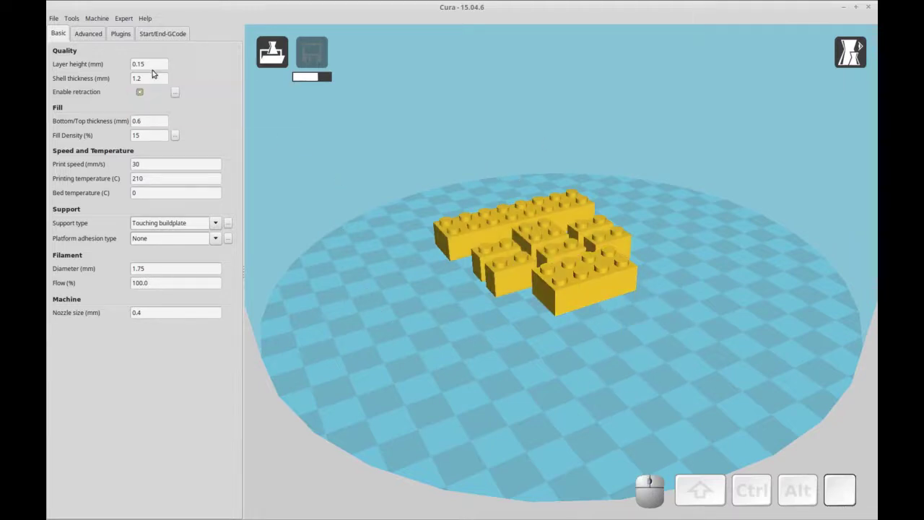
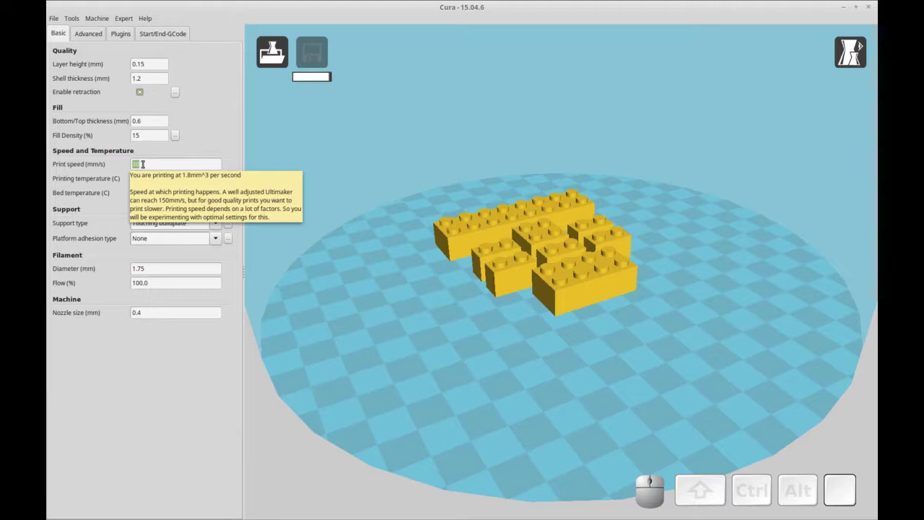
# Raise Print speed to 60 mm/s and reslice for a 2 hours 2 minutes, 16 gram estimate
pyautogui.press('KP_6')
pyautogui.press('KP_0')
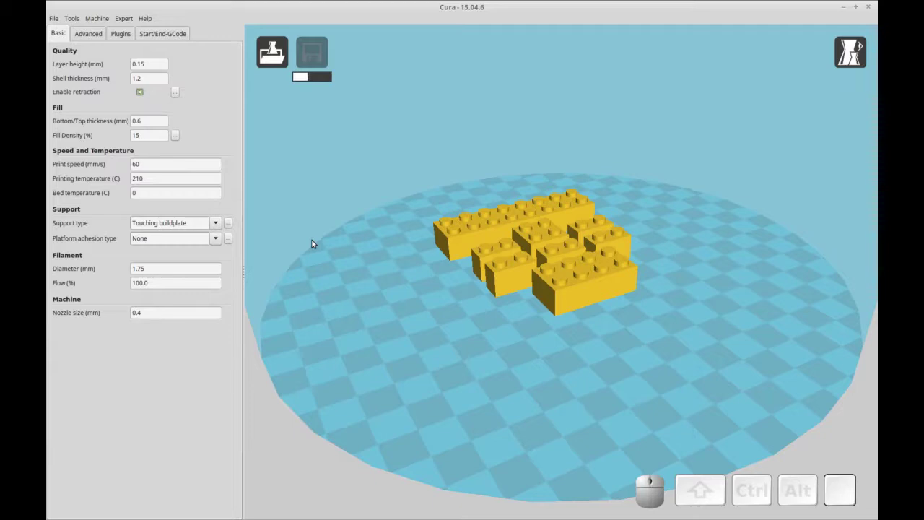
pyautogui.press('ctrl+r')
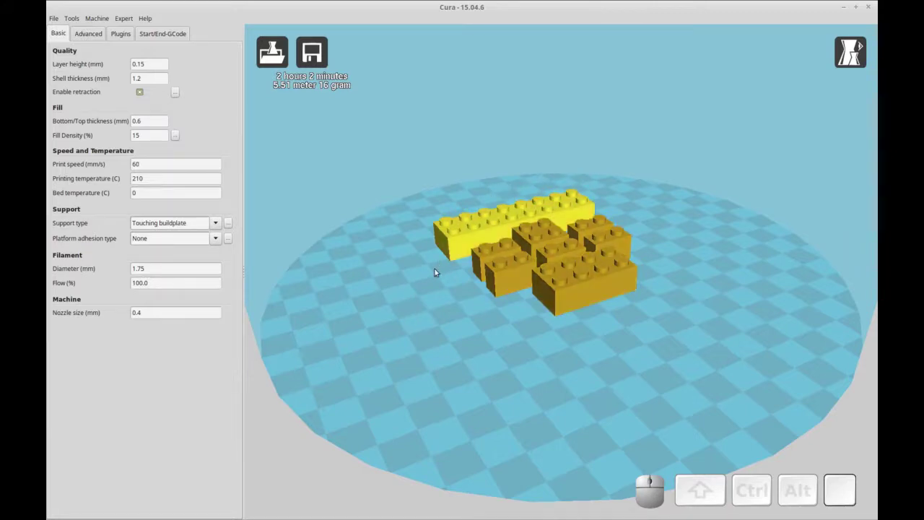
# Select the large front brick and orbit beneath the plate to inspect the bricks' hollow undersides
pyautogui.moveTo(450, 320); pyautogui.dragTo(587, 290)
pyautogui.click(595, 291)
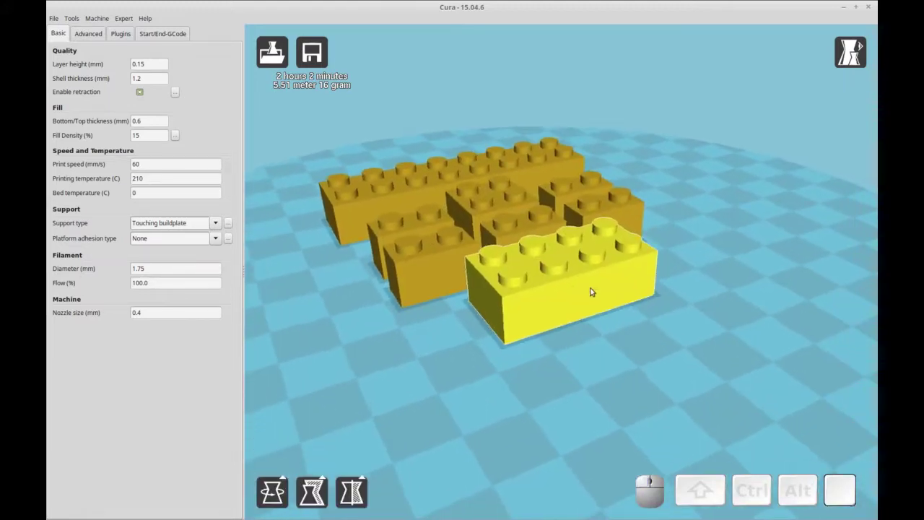
pyautogui.moveTo(560, 280); pyautogui.dragTo(640, 171)
pyautogui.moveTo(600, 145); pyautogui.dragTo(602, 132)
pyautogui.scroll(-3)
pyautogui.moveTo(662, 166); pyautogui.dragTo(641, 138)
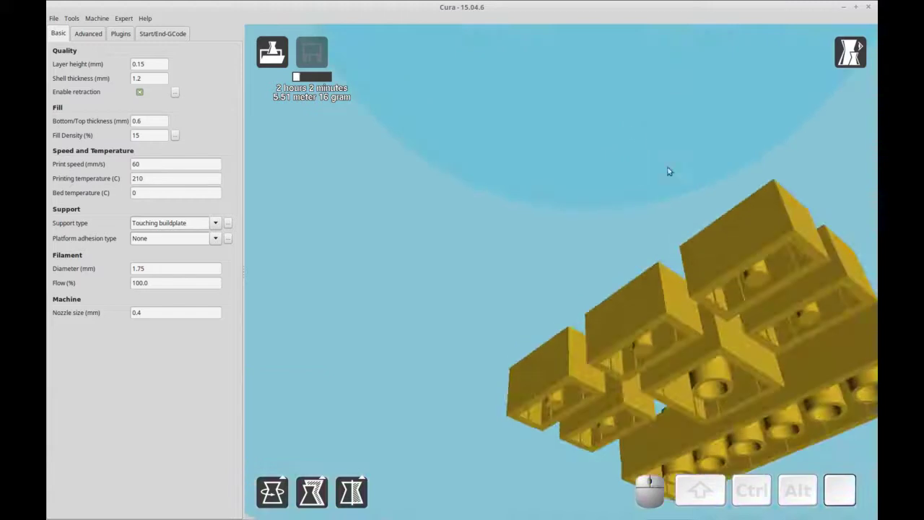
pyautogui.moveTo(722, 219); pyautogui.dragTo(689, 185)
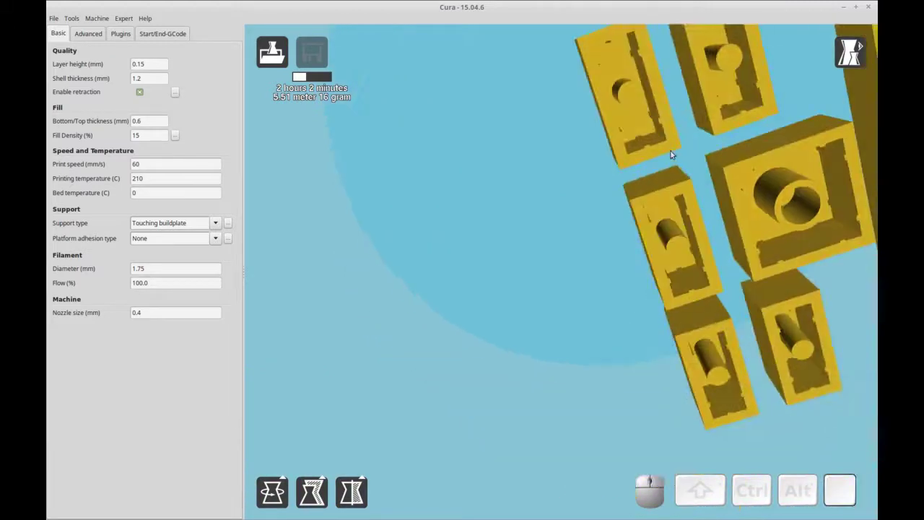
pyautogui.moveTo(664, 166); pyautogui.dragTo(655, 202)
pyautogui.scroll(-3)
# Return the view above the plate and place the large 2-by-4 brick in front of the others
pyautogui.click(470, 371)
pyautogui.moveTo(485, 379); pyautogui.dragTo(529, 371)
pyautogui.moveTo(534, 382); pyautogui.dragTo(554, 383)
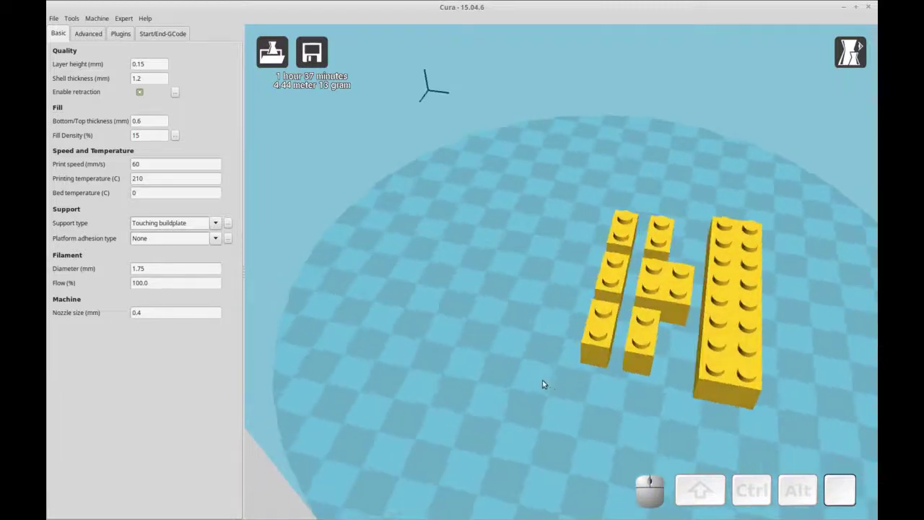
pyautogui.moveTo(544, 381); pyautogui.dragTo(695, 334)
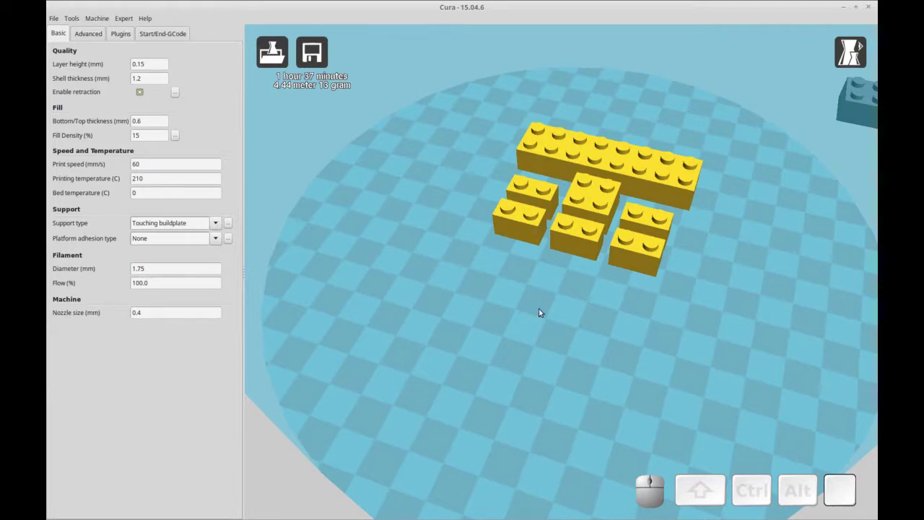
pyautogui.scroll(-3)
pyautogui.moveTo(855, 127); pyautogui.dragTo(855, 153)
pyautogui.moveTo(863, 158); pyautogui.dragTo(507, 262)
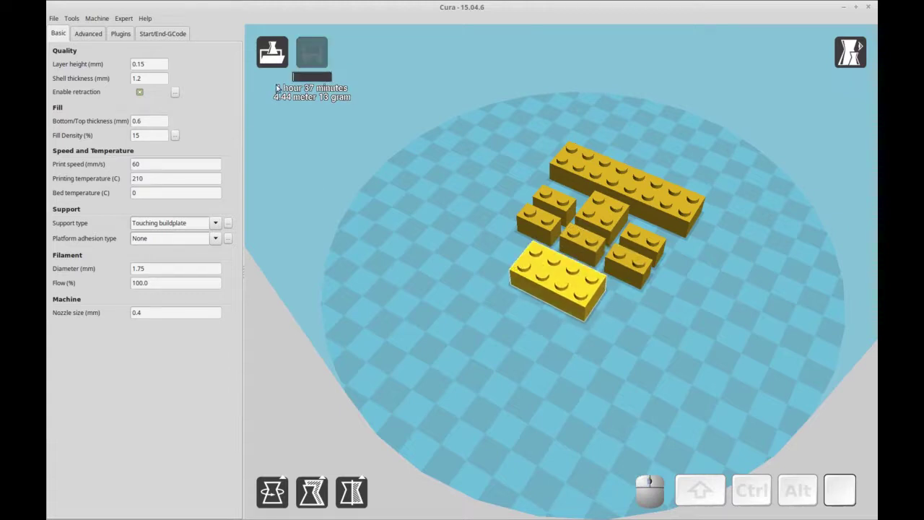